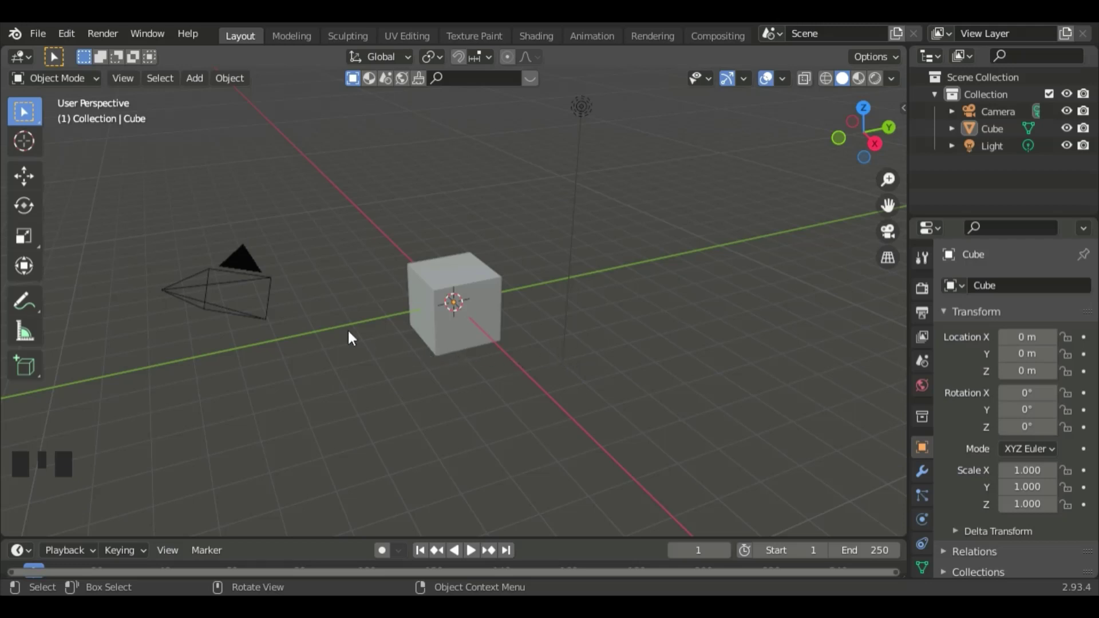
Delete the default camera and cube, leaving only the light in the scene
left_click(259, 271)
key("Delete")
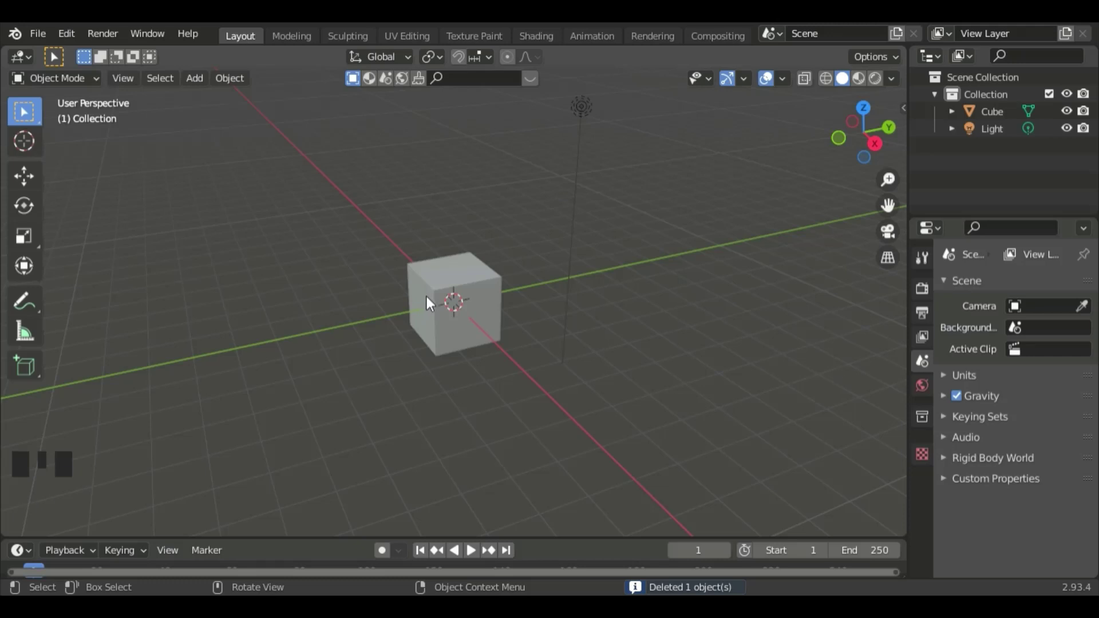
left_click(432, 302)
key("Delete")
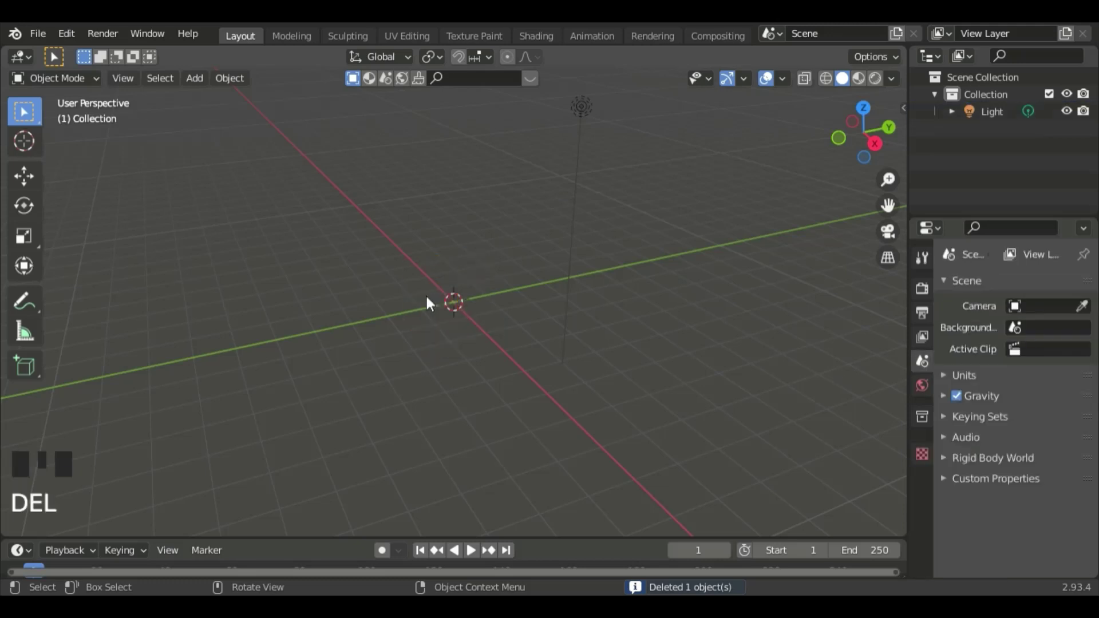
Add a UV sphere at the world origin via Shift+A and select it
key("shift+a")
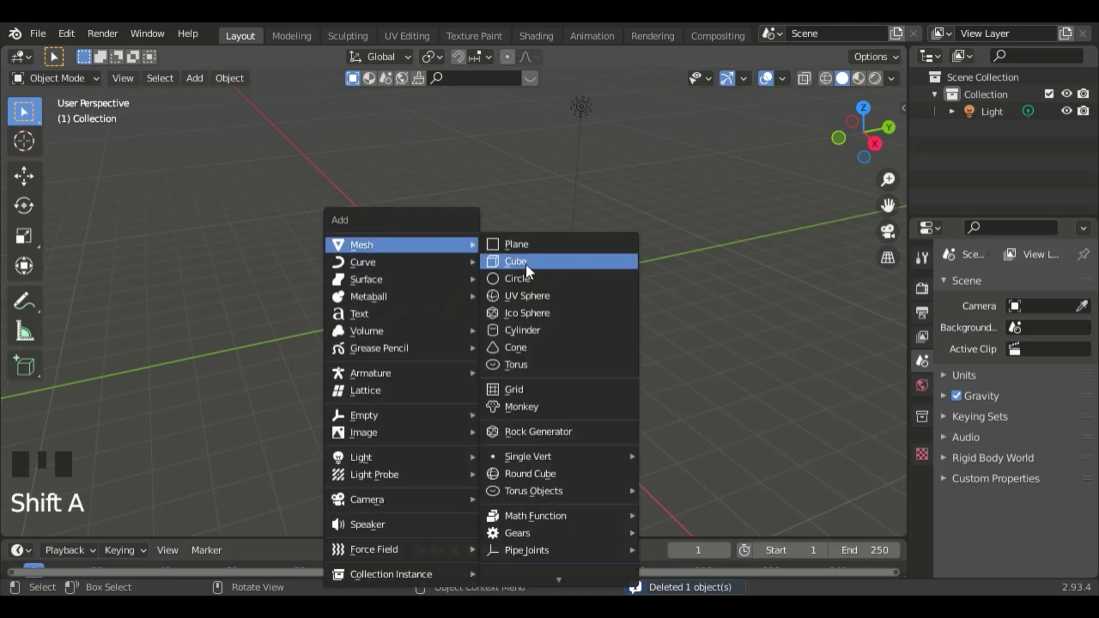
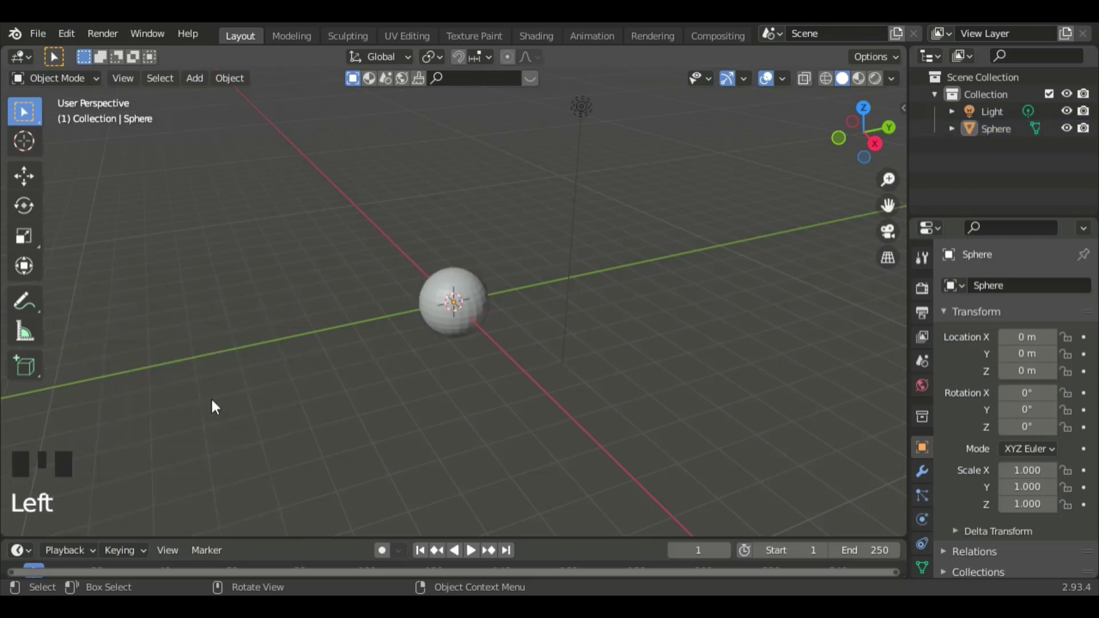
left_click_drag(395, 419, 441, 313)
left_click(441, 313)
Scale the sphere up uniformly toward about 1.5
key("s")
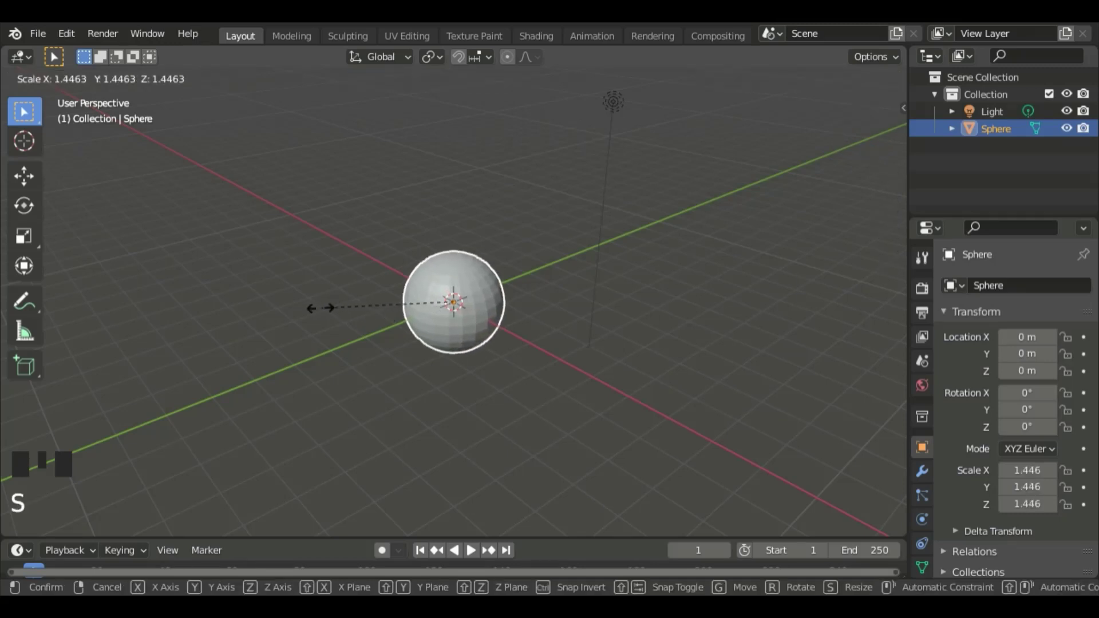
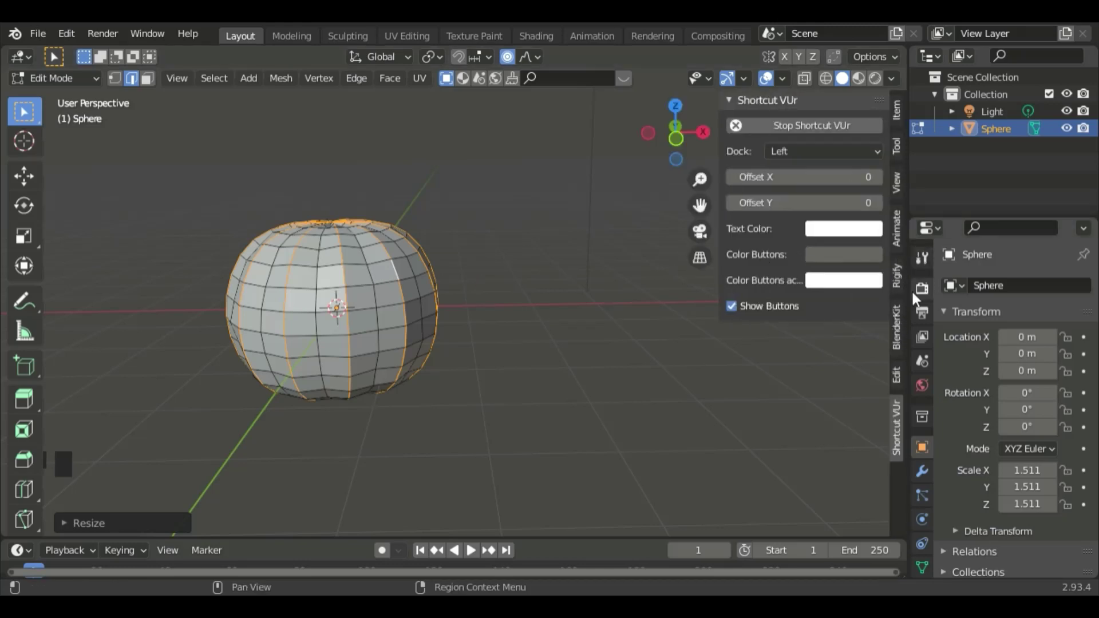
Toggle the side panel to reach the Auto Mirror add-on for carving the face
key("t")
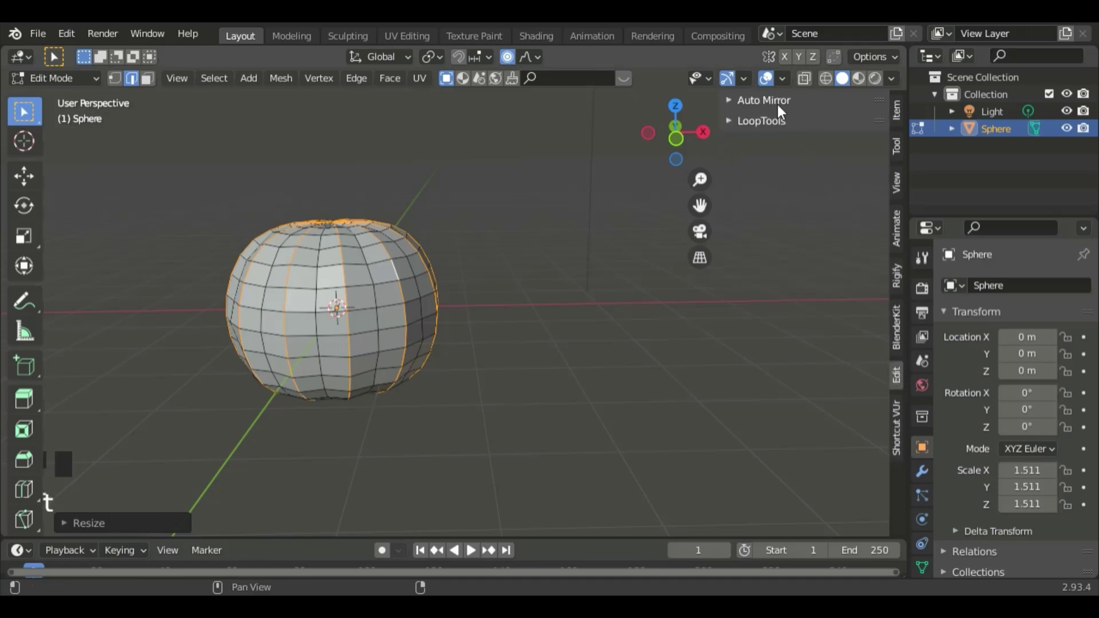
key("t")
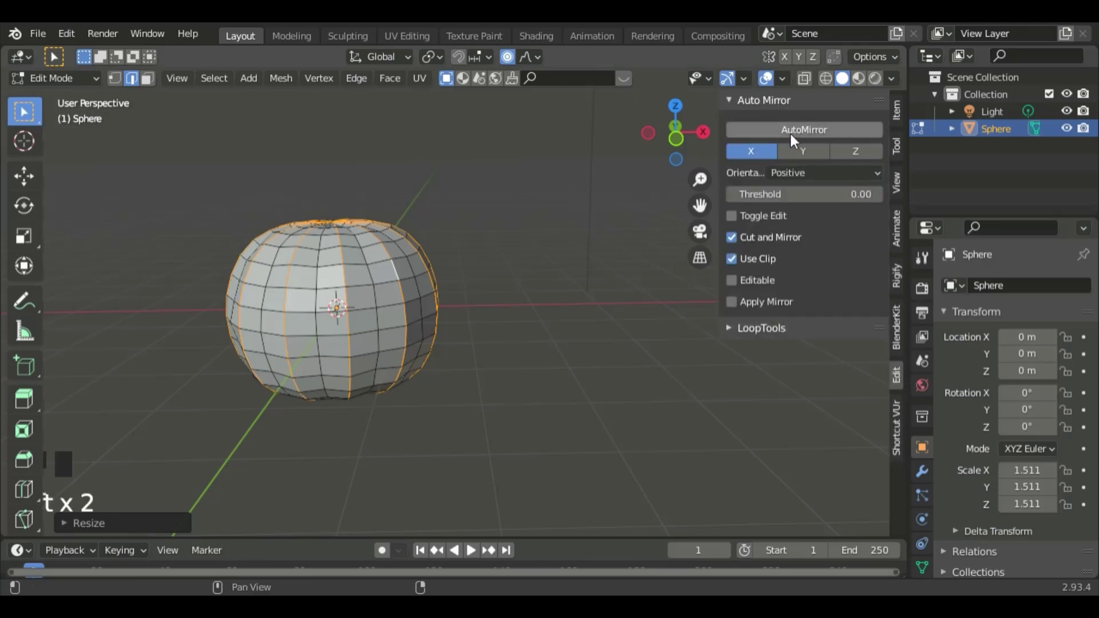
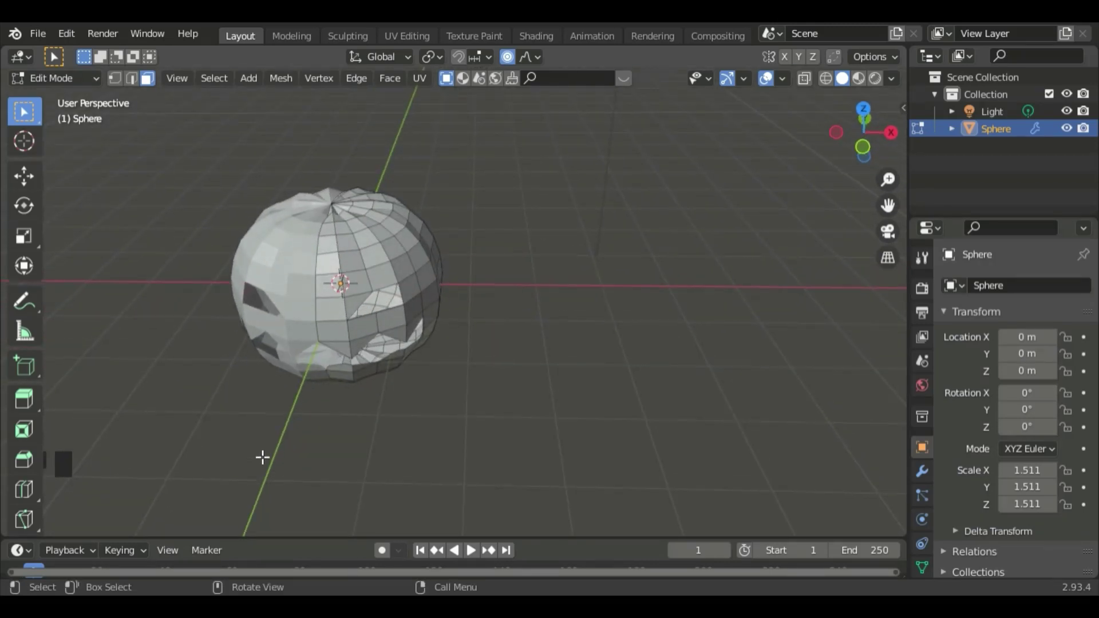
Return to Object Mode and add a Solidify modifier with 0.04 m thickness
key("Tab")
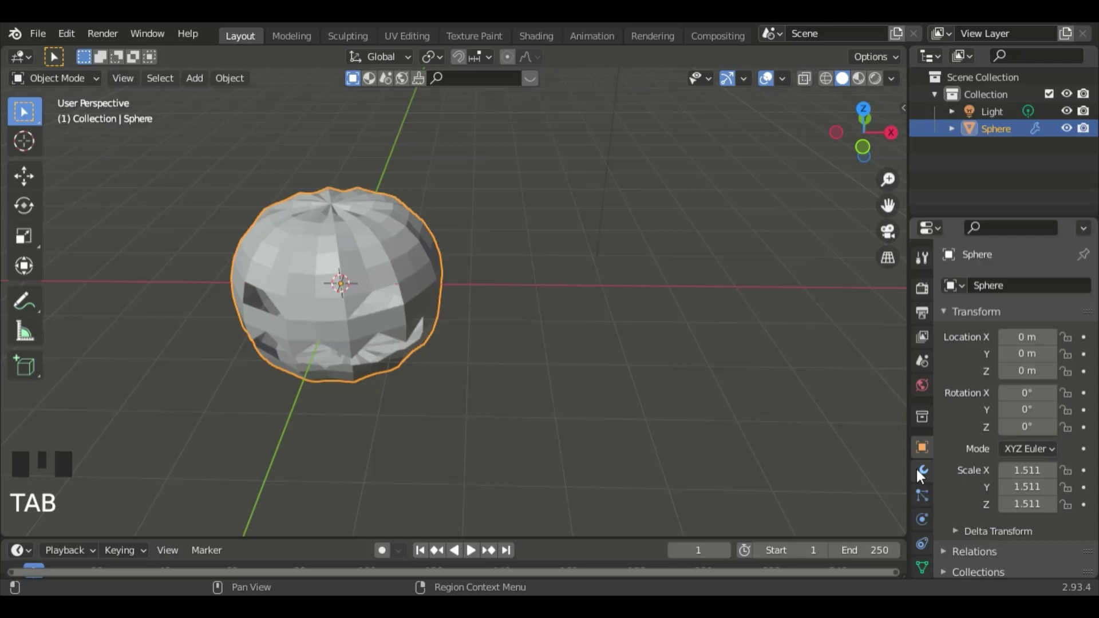
left_click(925, 478)
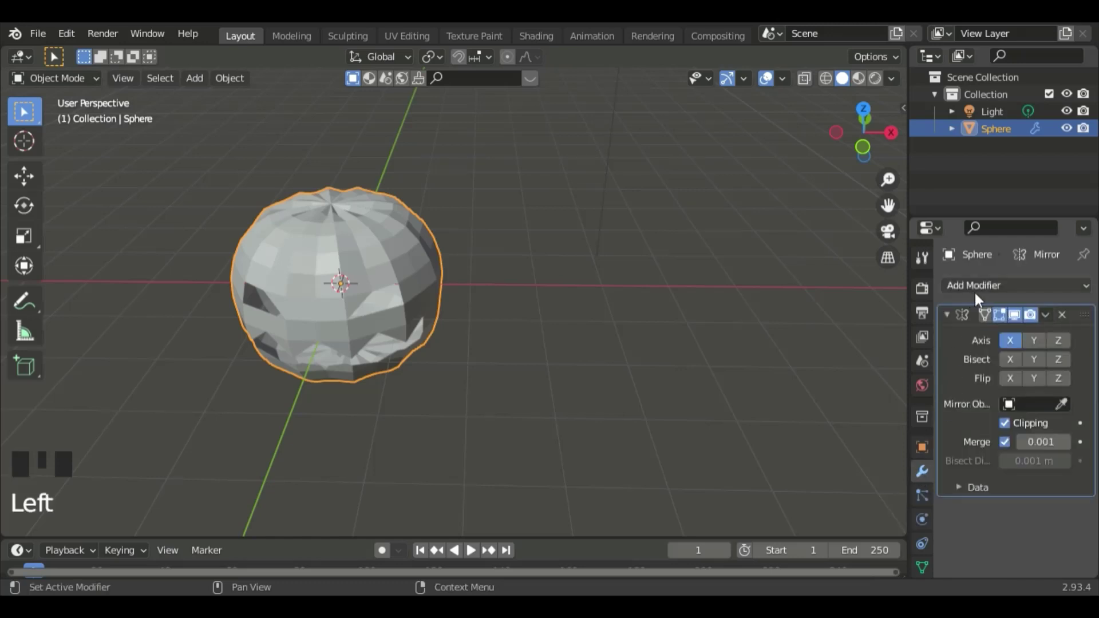
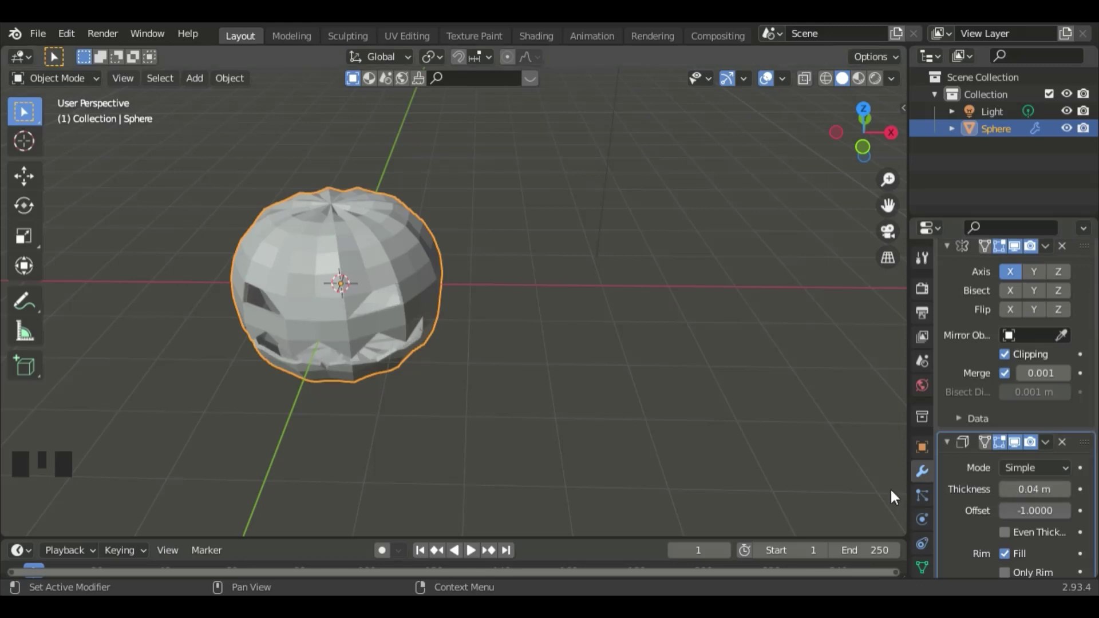
left_click_drag(688, 474, 568, 434)
scroll("down", 3)
Orbit around the pumpkin to inspect the carved face with smooth shading
left_click_drag(631, 461, 343, 301)
left_click_drag(343, 302, 328, 300)
left_click_drag(328, 300, 922, 571)
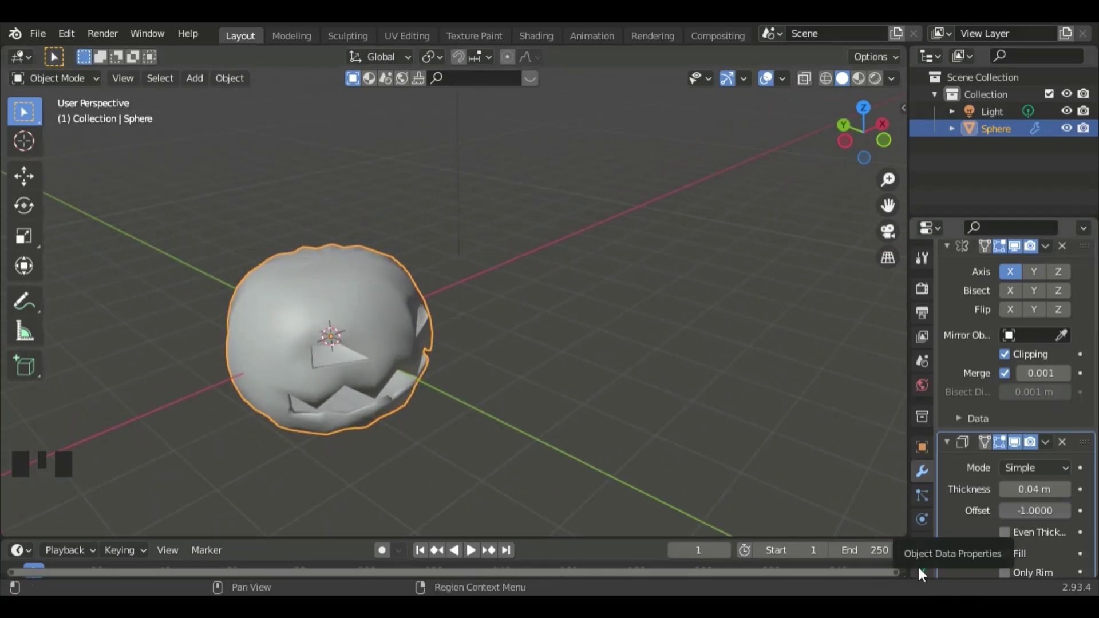
Enable Auto Smooth normals at 37.1° in the pumpkin's mesh data and face the carving
left_click(922, 571)
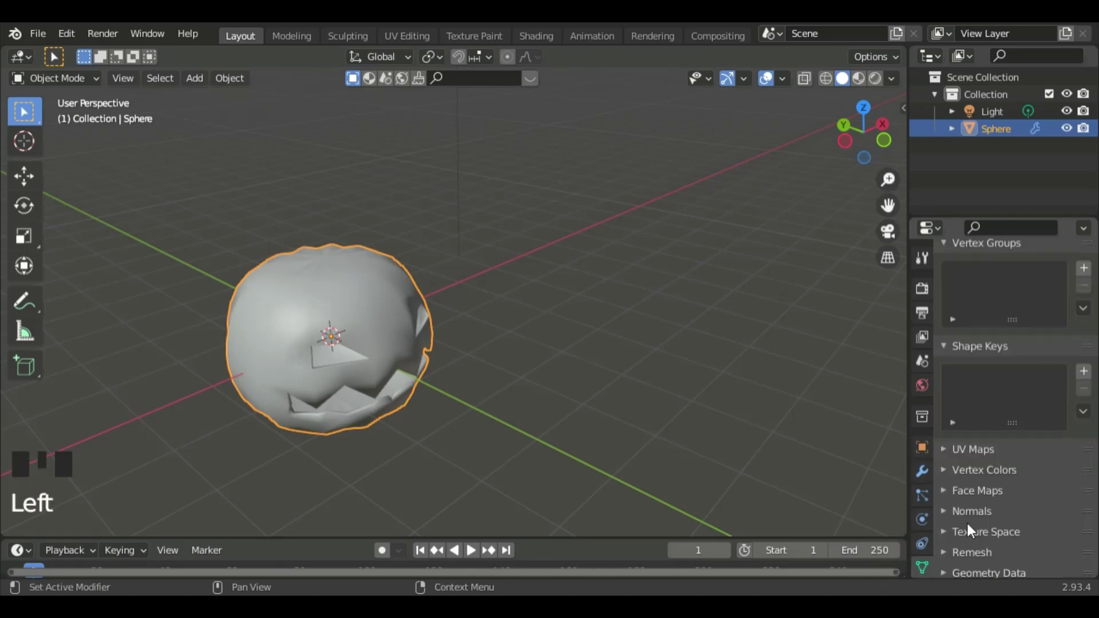
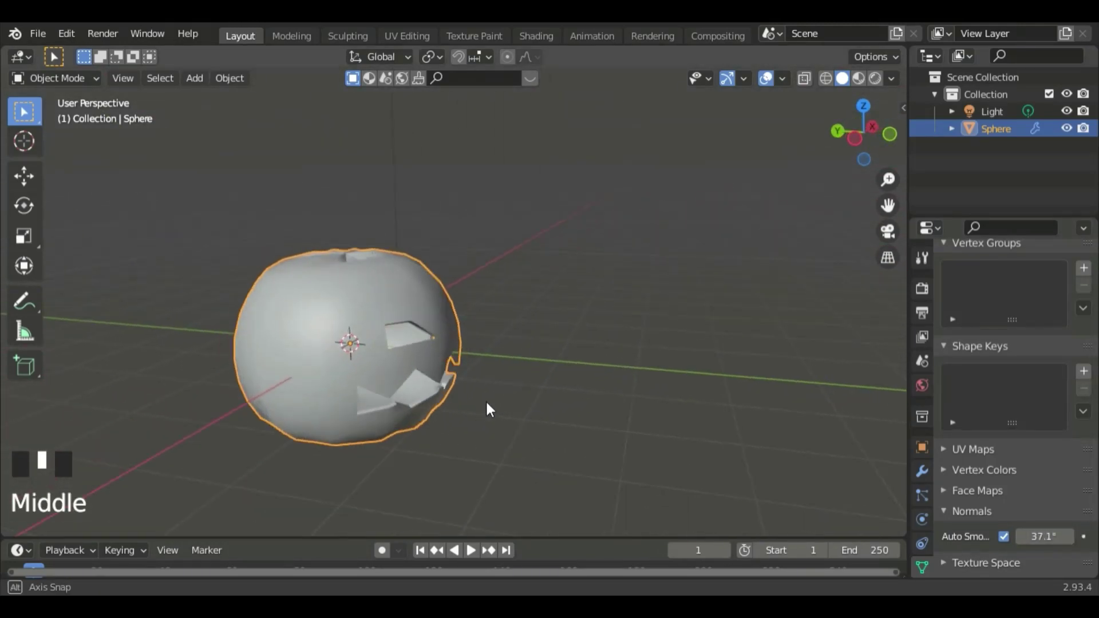
left_click_drag(348, 385, 253, 384)
Raise the pumpkin along Z above the origin and bring up the Add list
key("g")
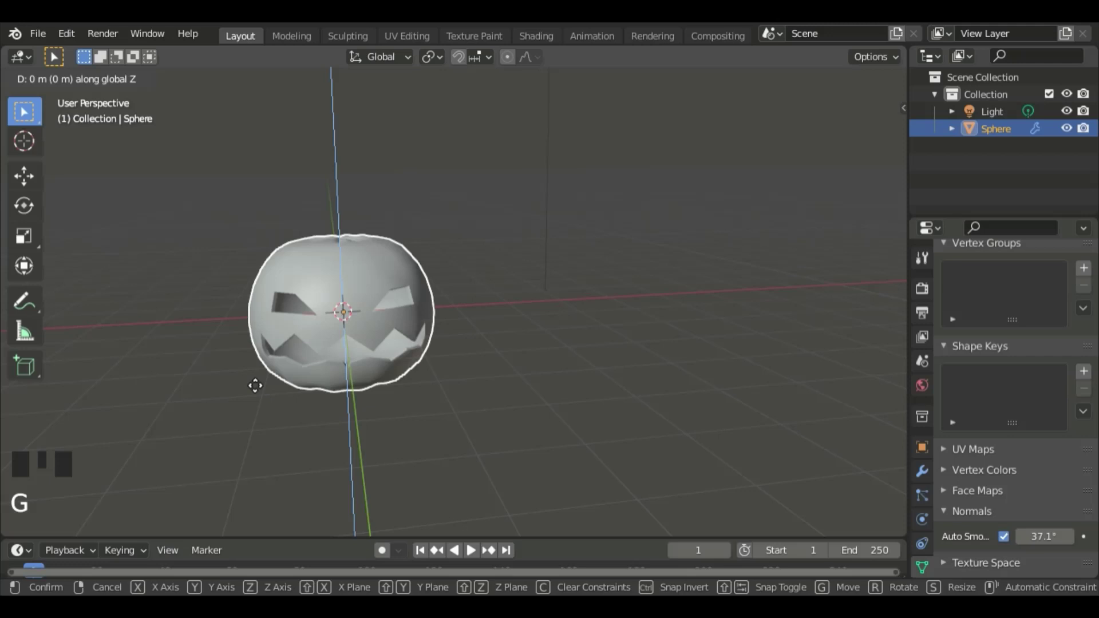
left_click_drag(252, 342, 305, 287)
key("shift+a")
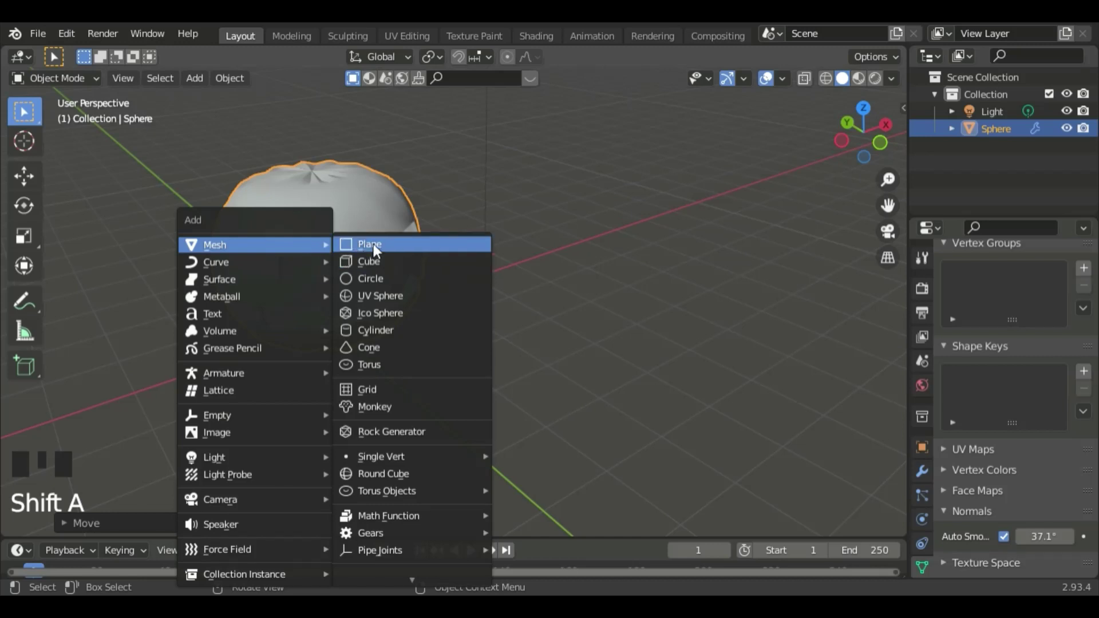
Scale the new plane up into a large floor beneath the pumpkin
key("s")
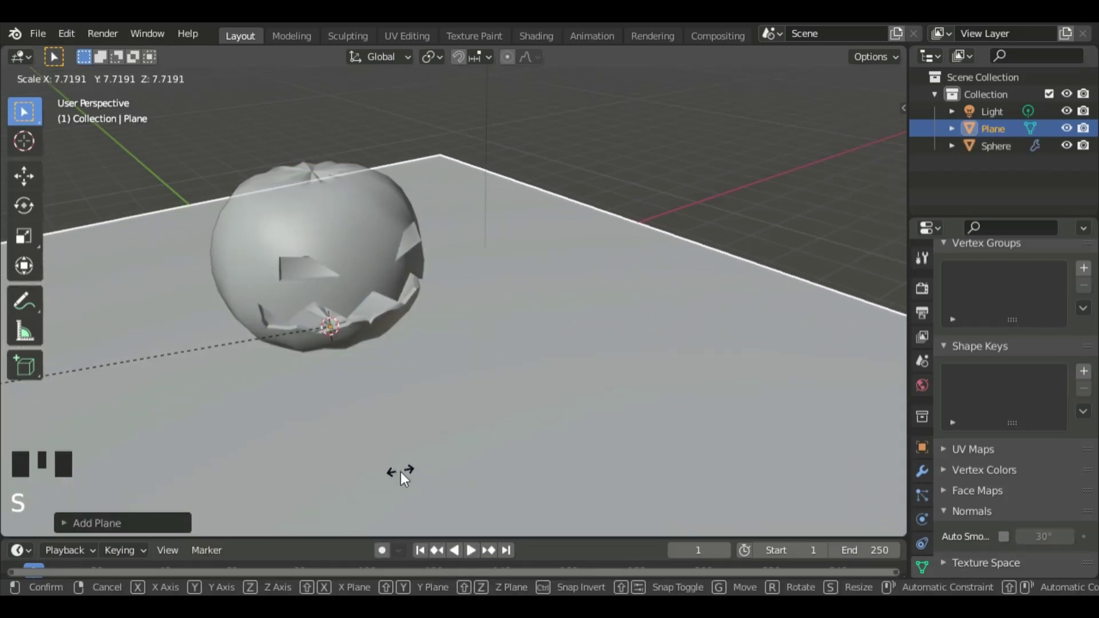
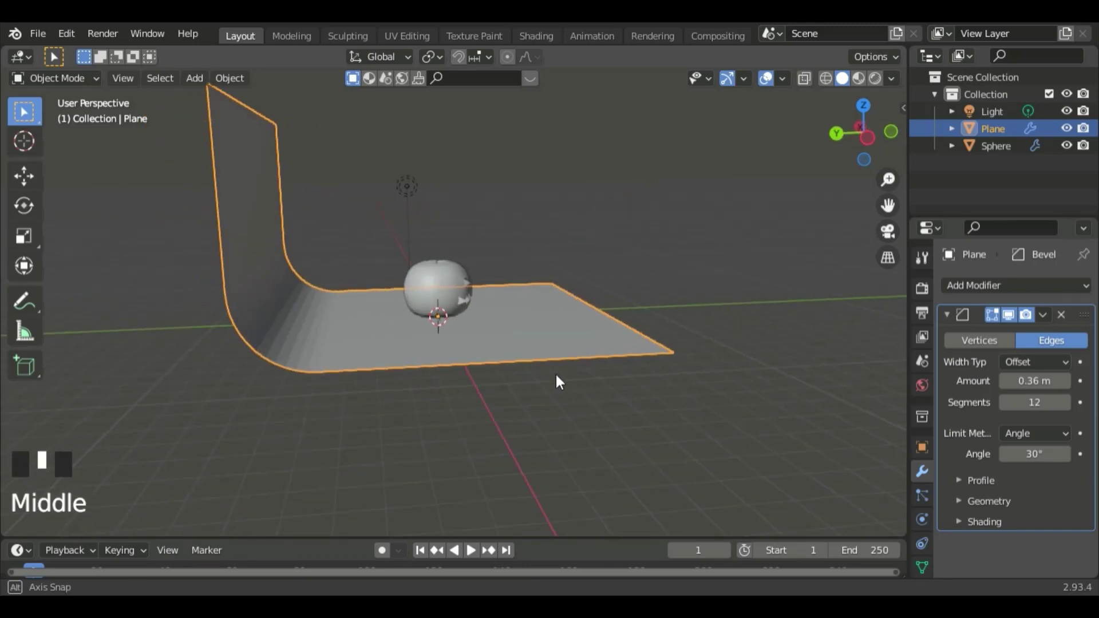
Shade the backdrop smooth, switch to Material Preview shading and move in close to the pumpkin
left_click_drag(276, 280, 262, 324)
left_click_drag(262, 324, 878, 80)
left_click(878, 79)
left_click_drag(325, 352, 420, 316)
scroll("up", 3)
left_click_drag(435, 315, 703, 333)
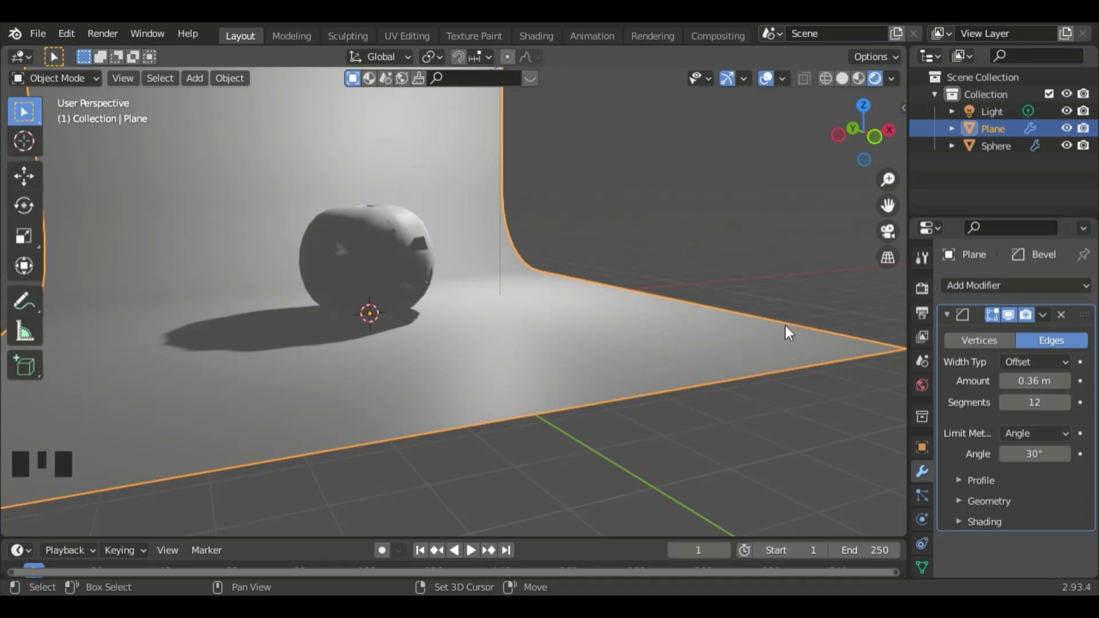
key("shift+a")
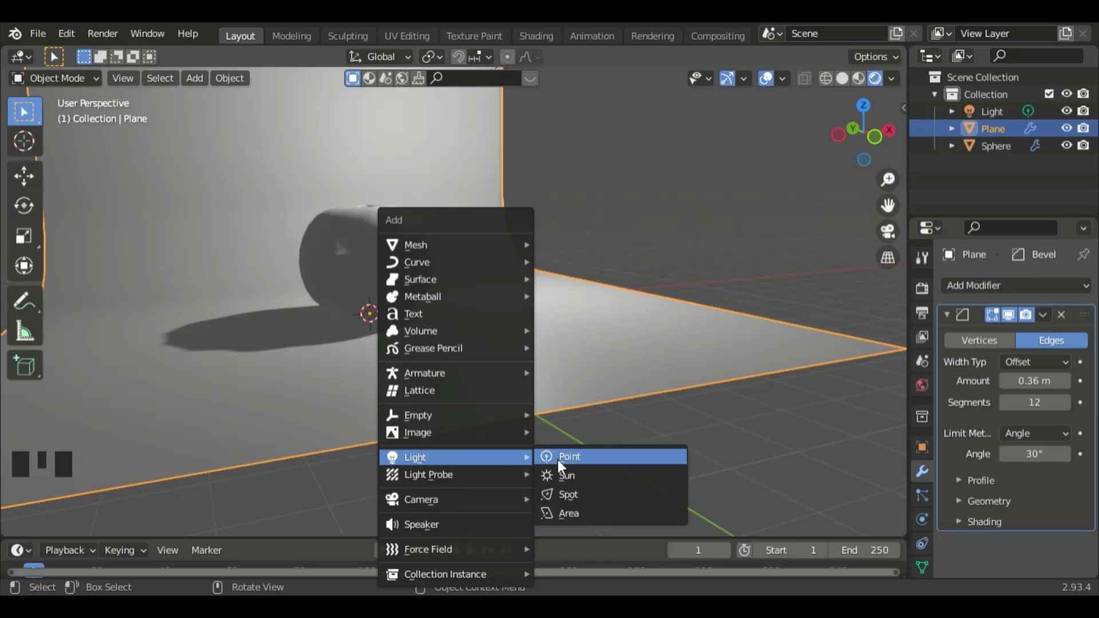
Raise the point light into the pumpkin and tint it warm orange
key("g")
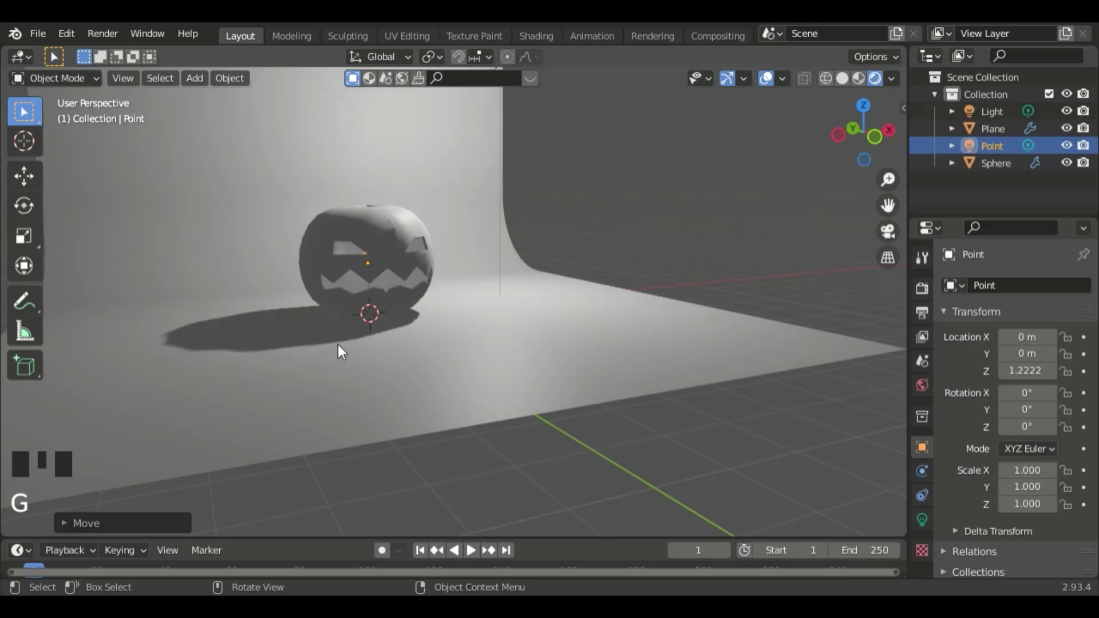
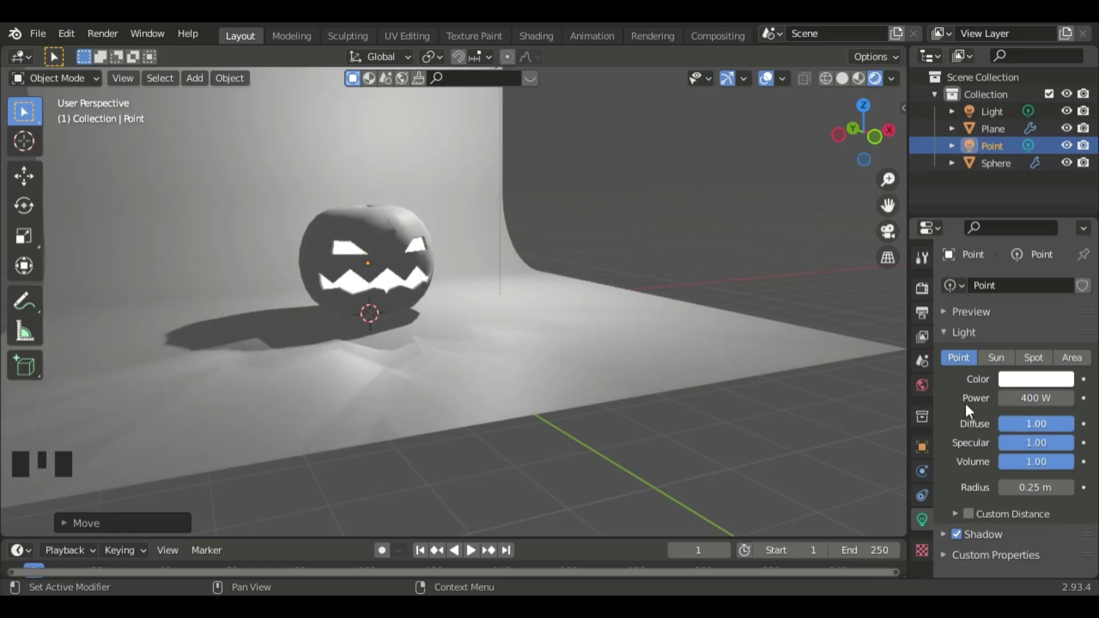
left_click_drag(626, 395, 1021, 388)
left_click(1021, 389)
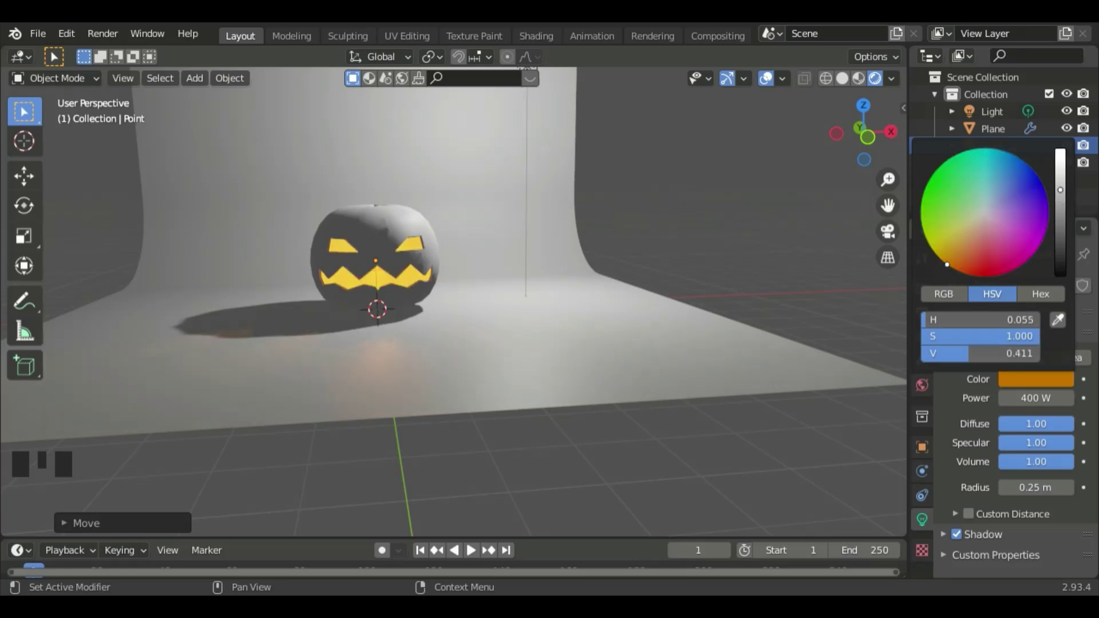
left_click(773, 232)
Orbit around the glowing pumpkin and select it for the next material
left_click_drag(582, 270, 377, 323)
scroll("down", 3)
left_click_drag(339, 315, 375, 249)
left_click(375, 249)
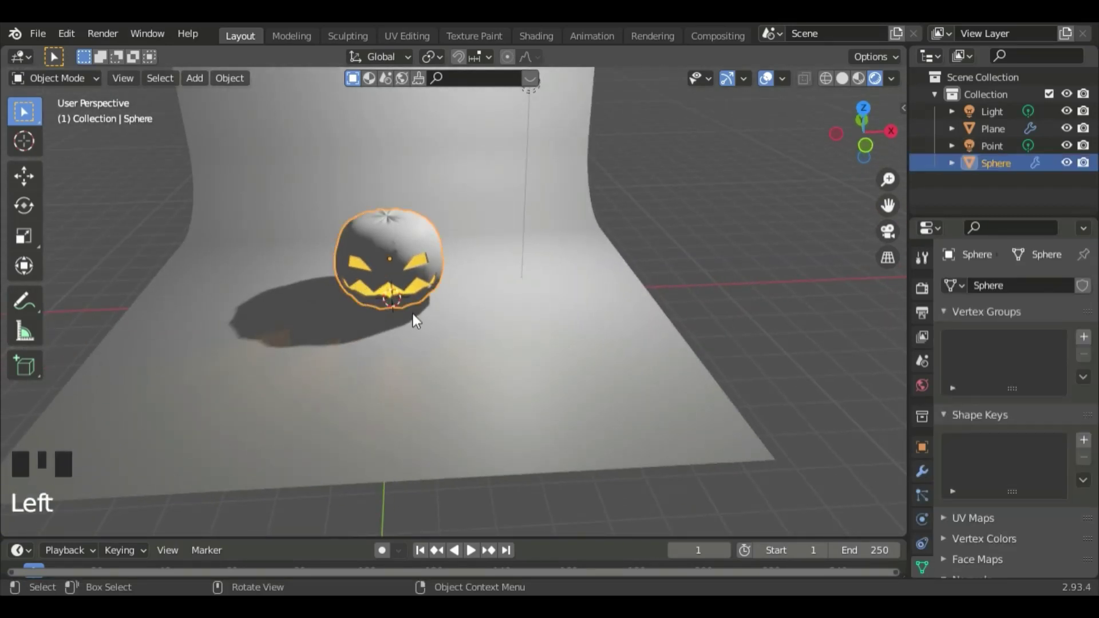
Give the pumpkin sphere a new material, Material.001, with an orange base colour
scroll("down", 3)
left_click(926, 537)
left_click(1006, 373)
left_click_drag(1006, 372, 1056, 540)
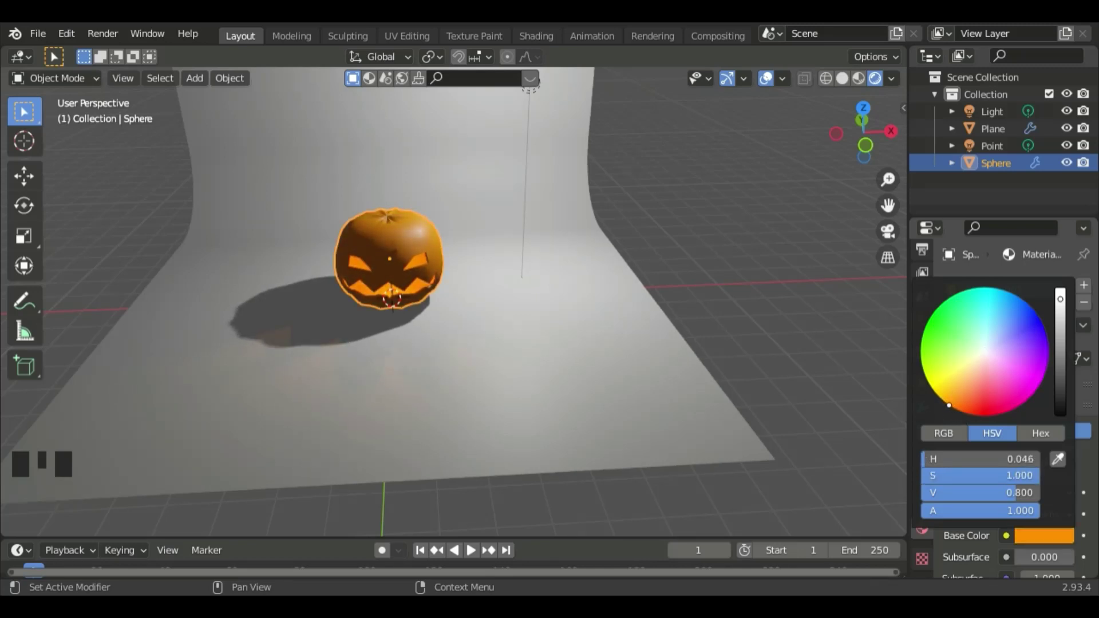
left_click_drag(648, 296, 619, 298)
Give the curved backdrop plane a new material, Material.002, with a black base colour
left_click(624, 324)
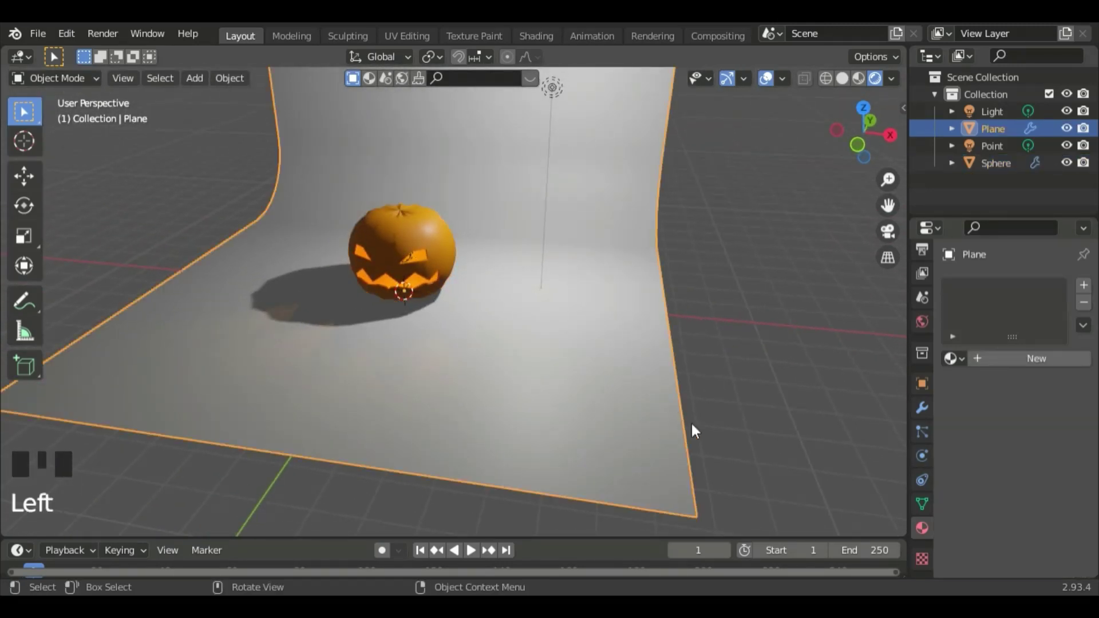
left_click_drag(1014, 367, 1037, 540)
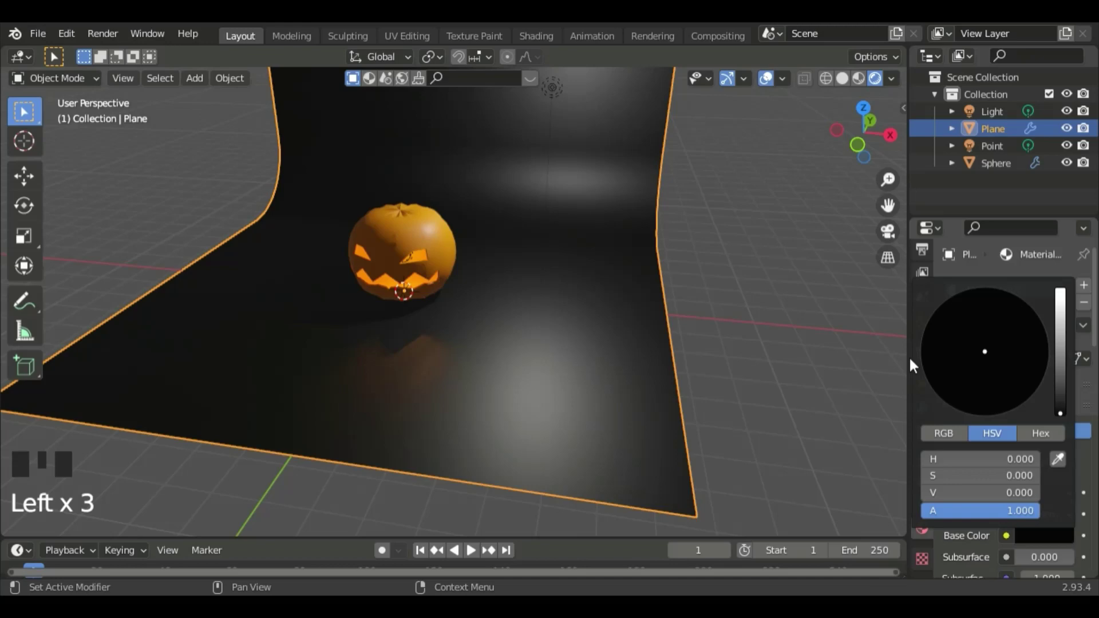
left_click_drag(781, 292, 108, 299)
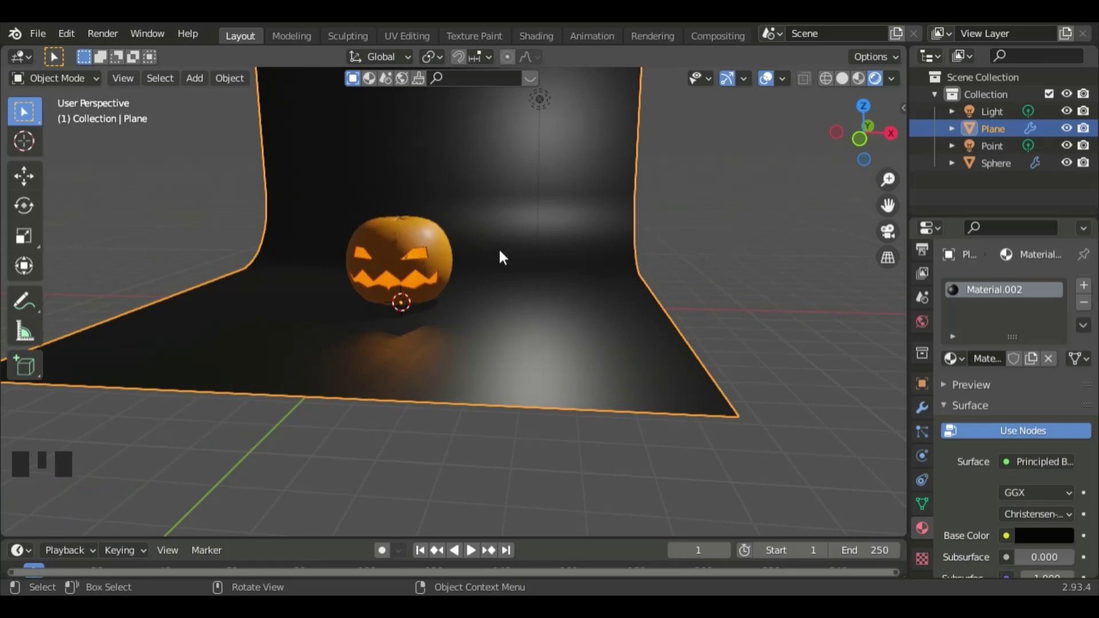
Add an area light and move it above-right of the pumpkin, tilted toward it
key("shift+a")
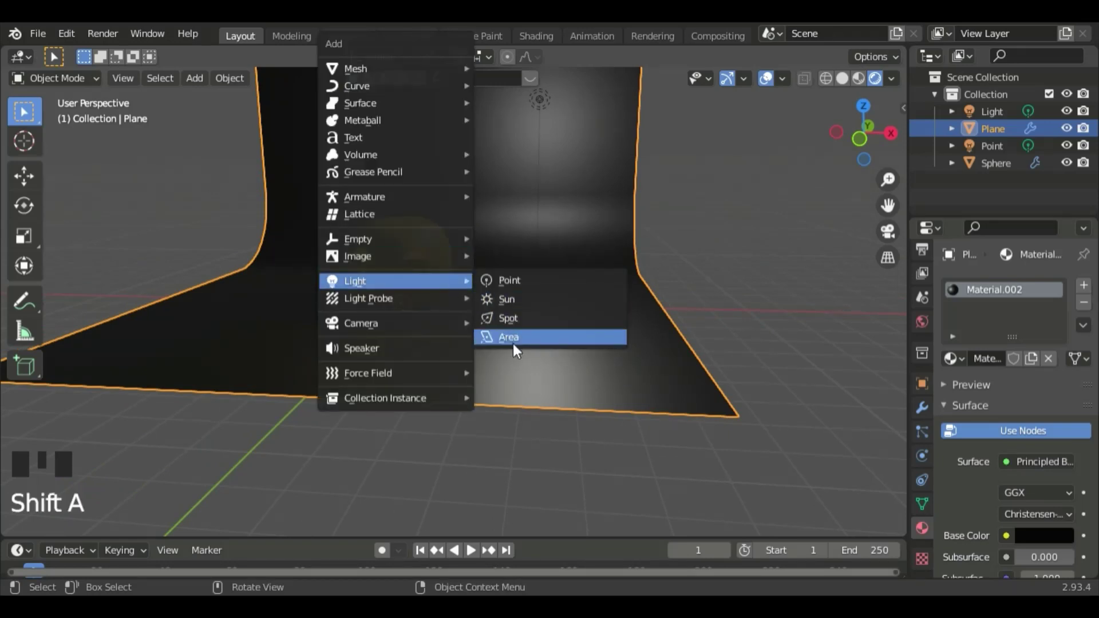
key("g")
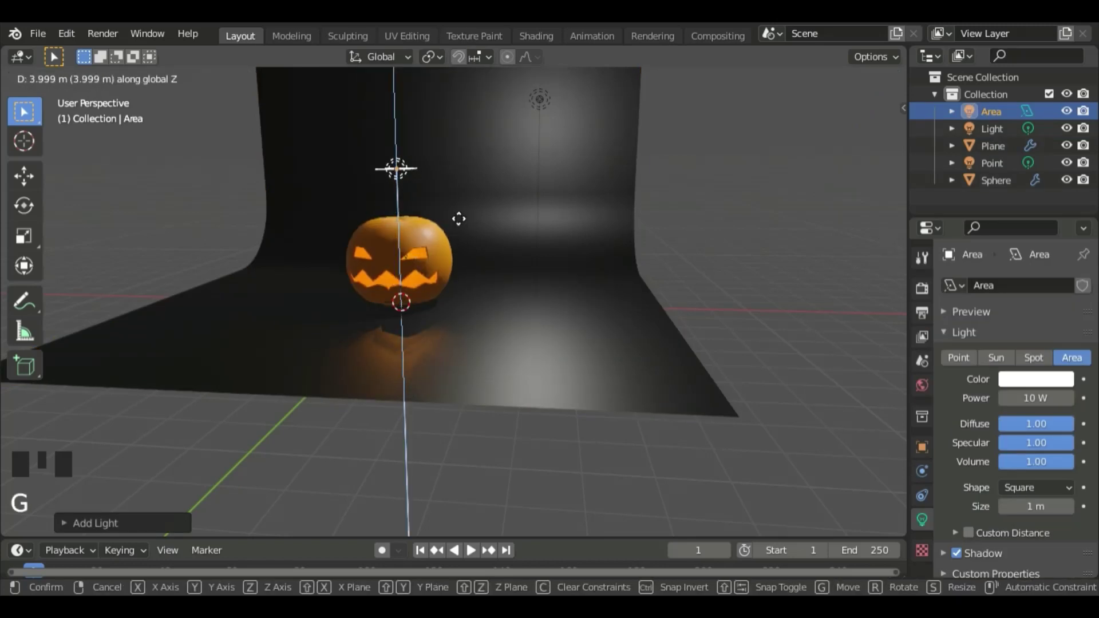
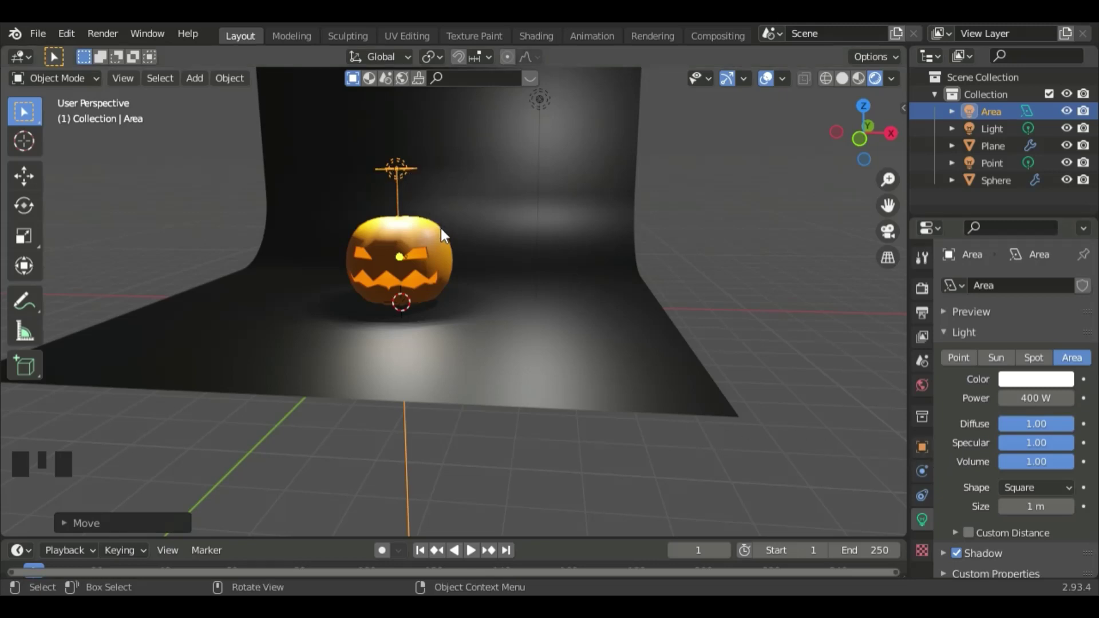
key(".")
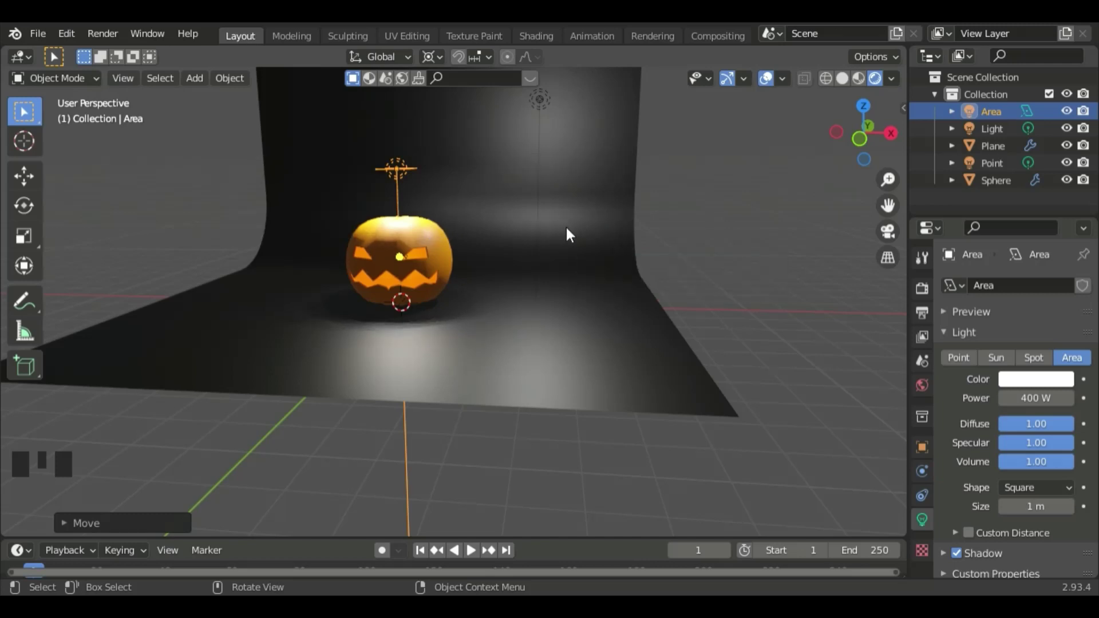
key("r")
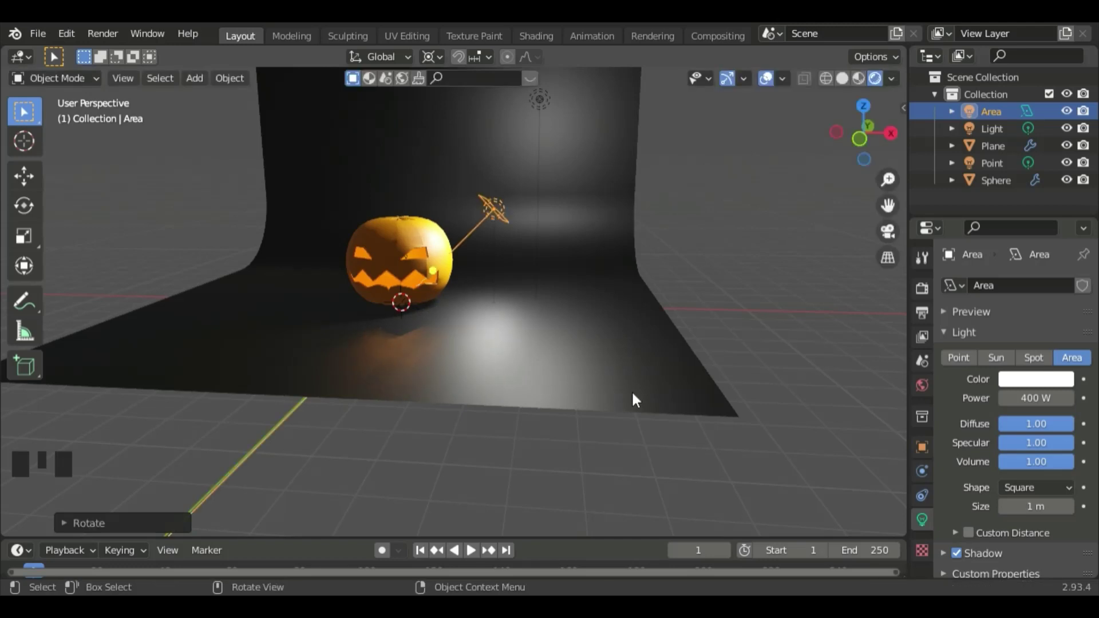
key("g")
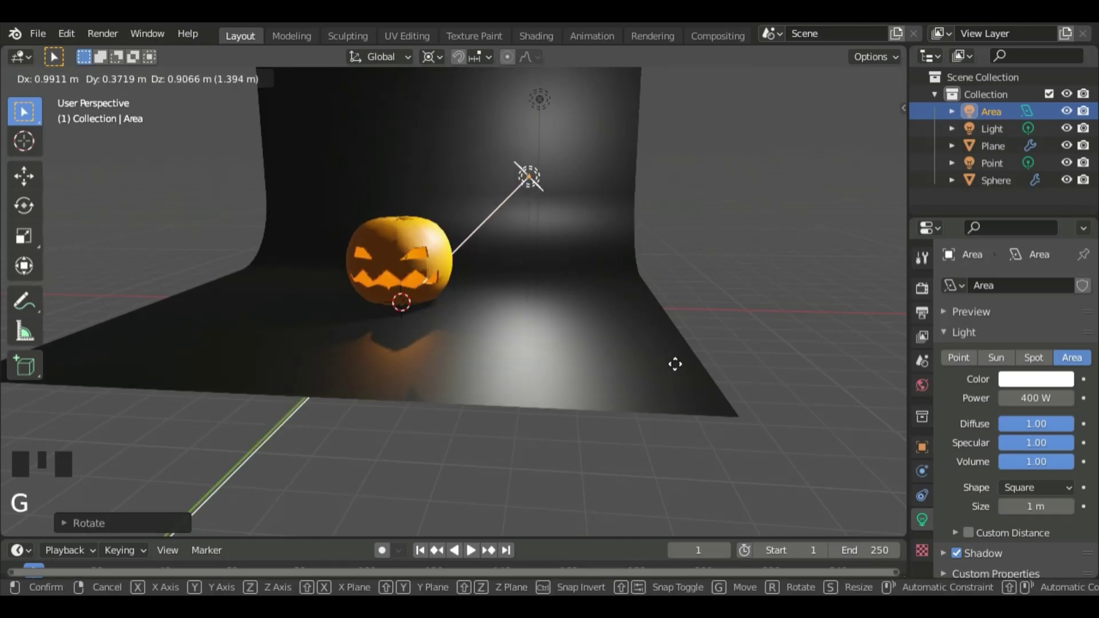
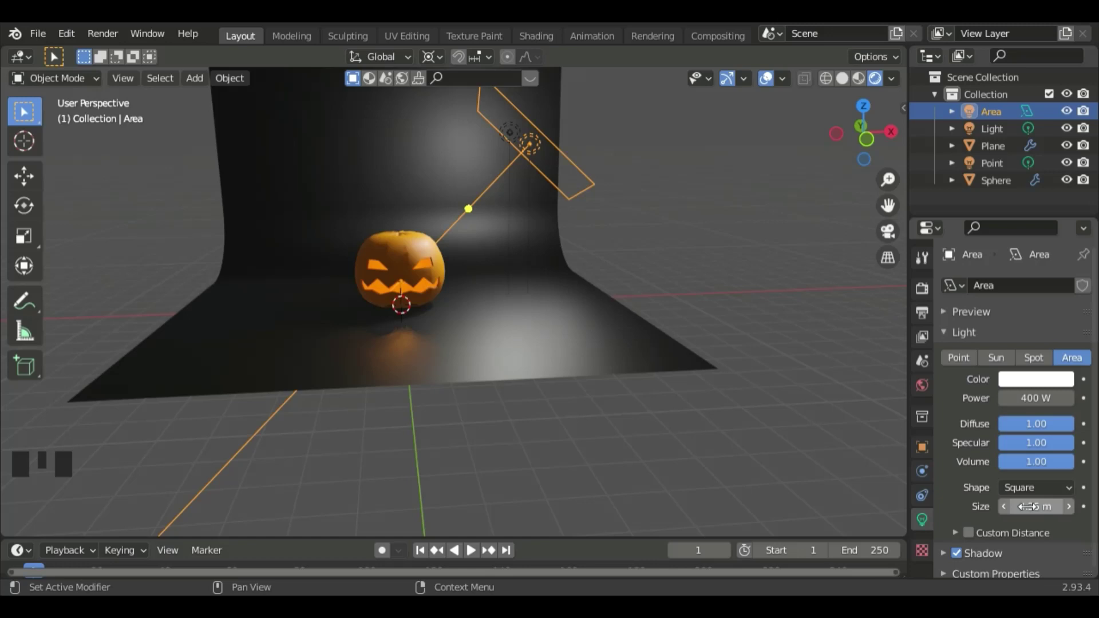
Duplicate the area light as Area.001 and rotate it to face the pumpkin from the upper left
key("shift+d")
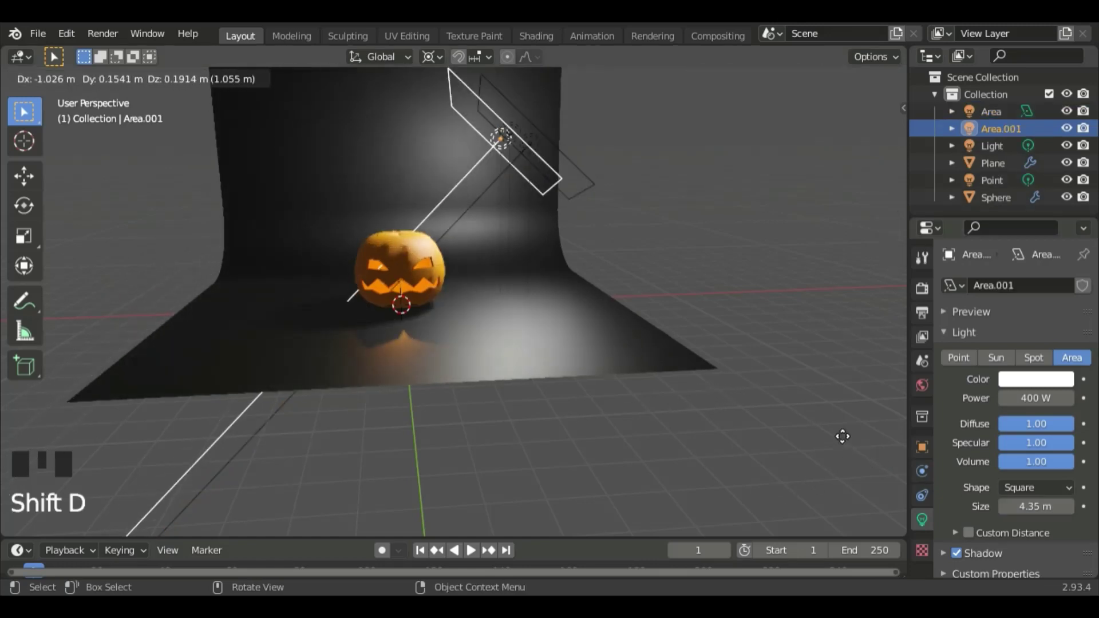
key("r")
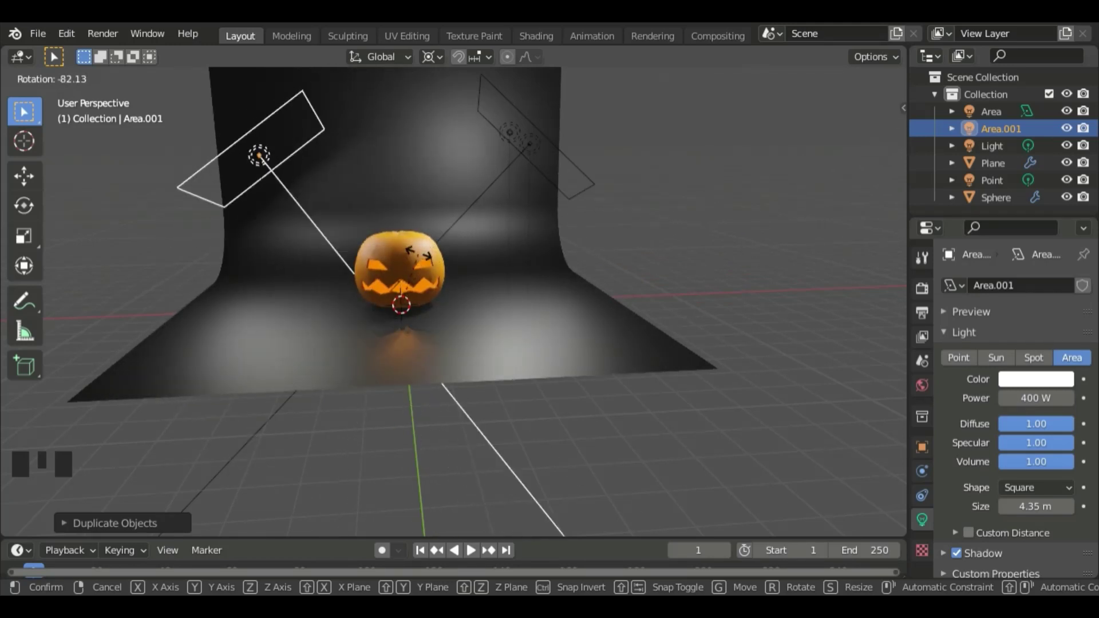
left_click_drag(474, 324, 431, 322)
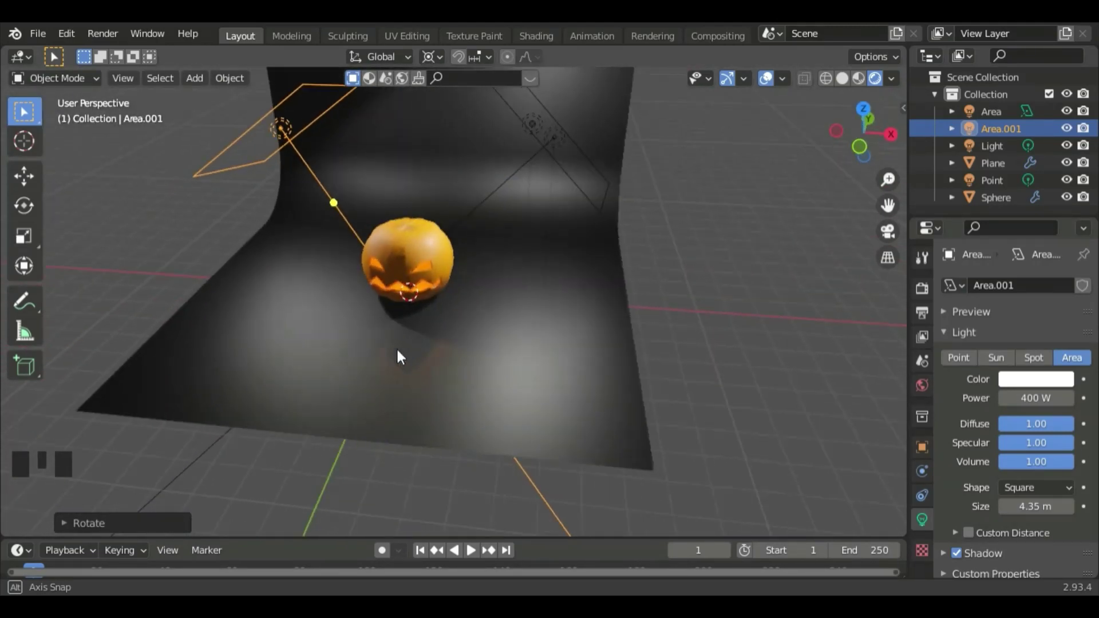
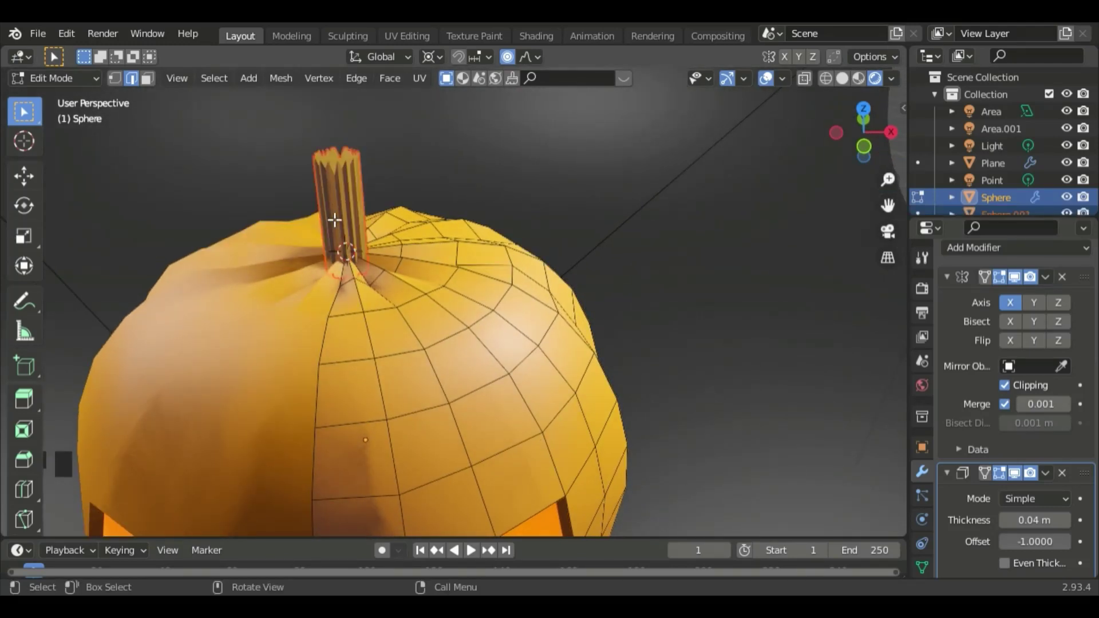
Separate the stem into its own object, Sphere.001, and begin editing its mesh
key("Tab")
left_click(332, 222)
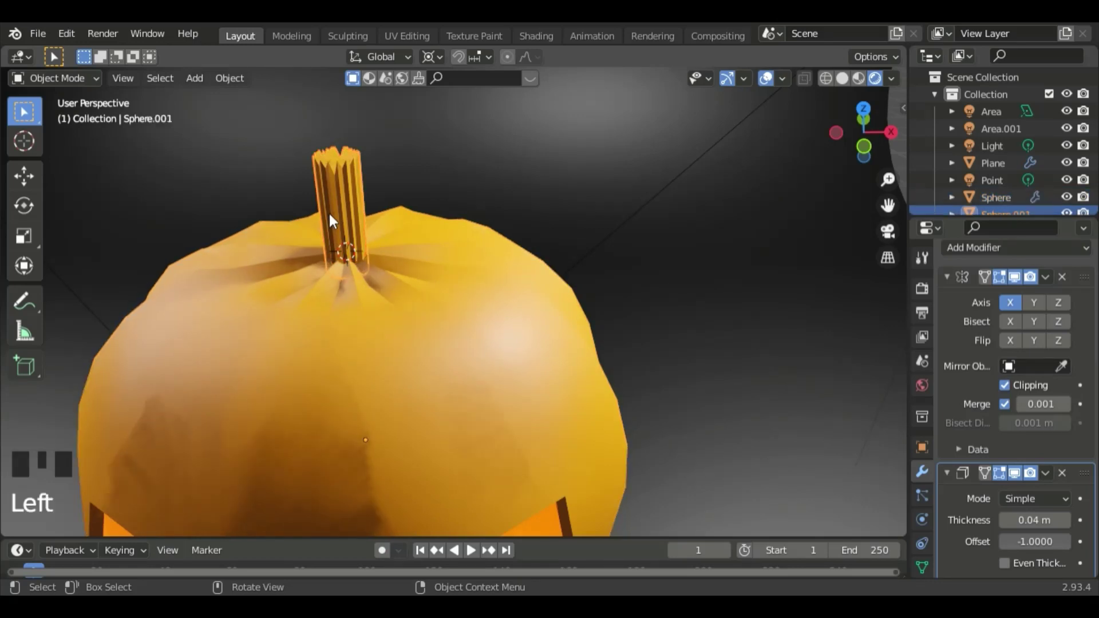
key("b")
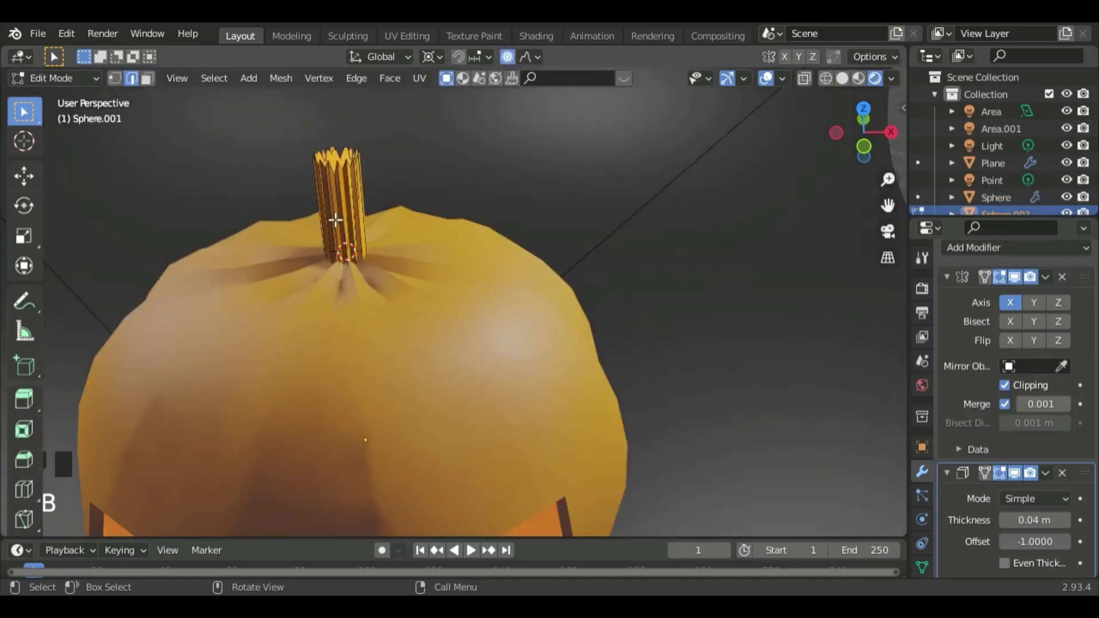
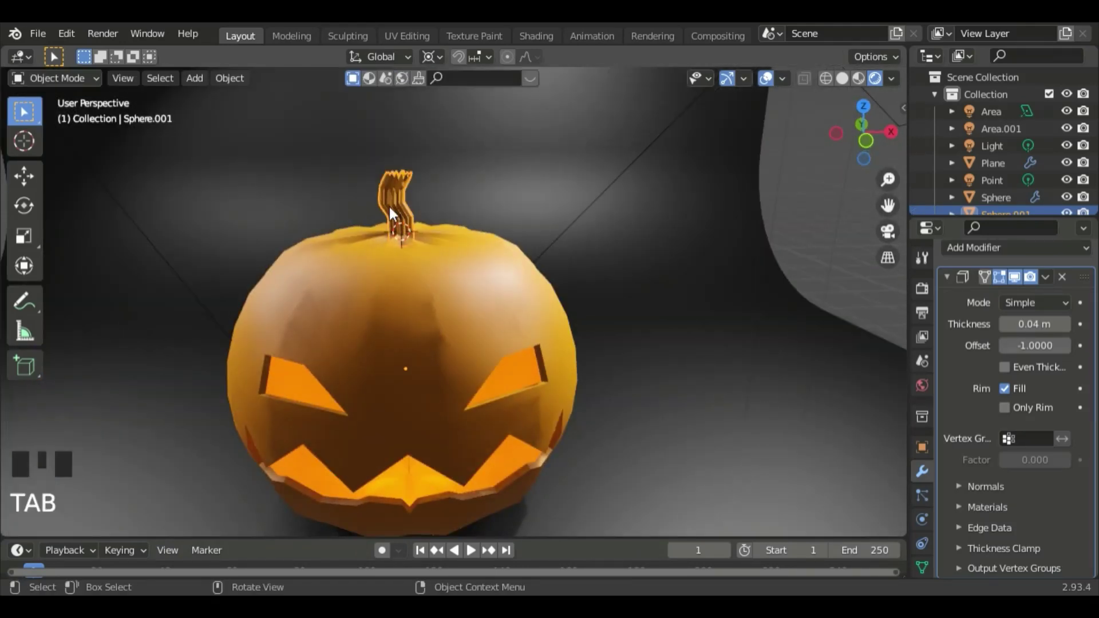
Add a second material slot, Material.003, to the stem for a green base colour
left_click(396, 213)
left_click(402, 205)
scroll("down", 3)
left_click(927, 531)
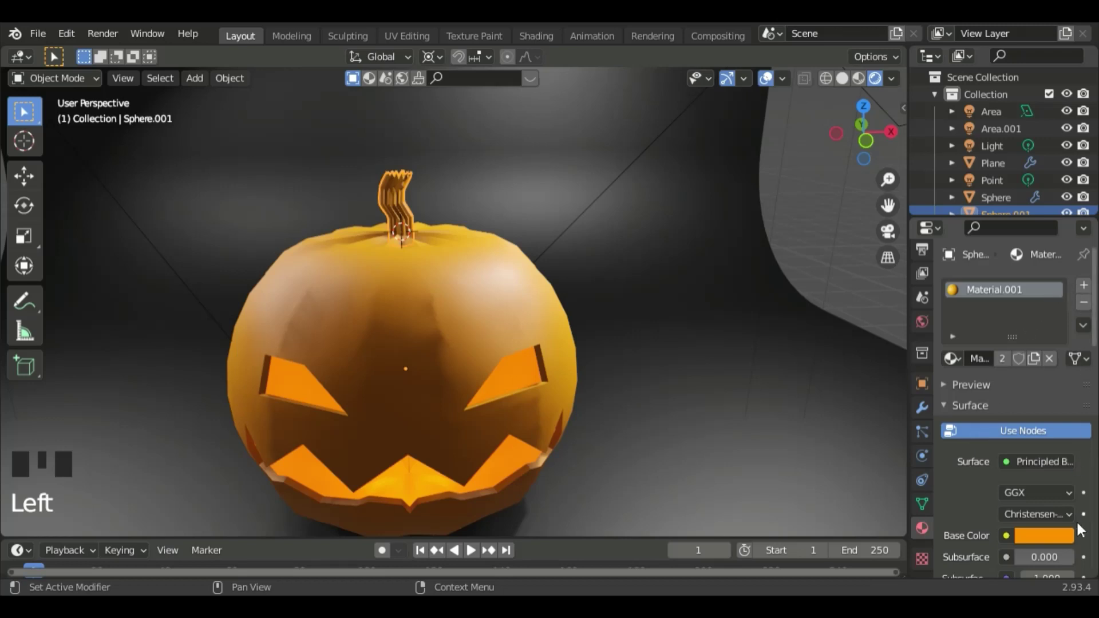
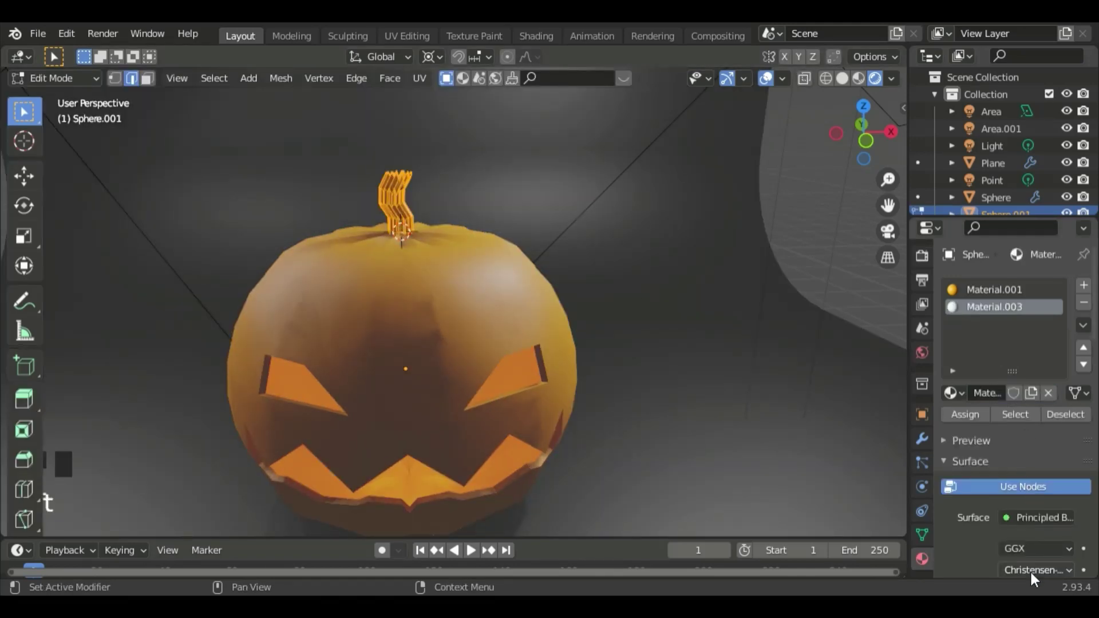
scroll("down", 3)
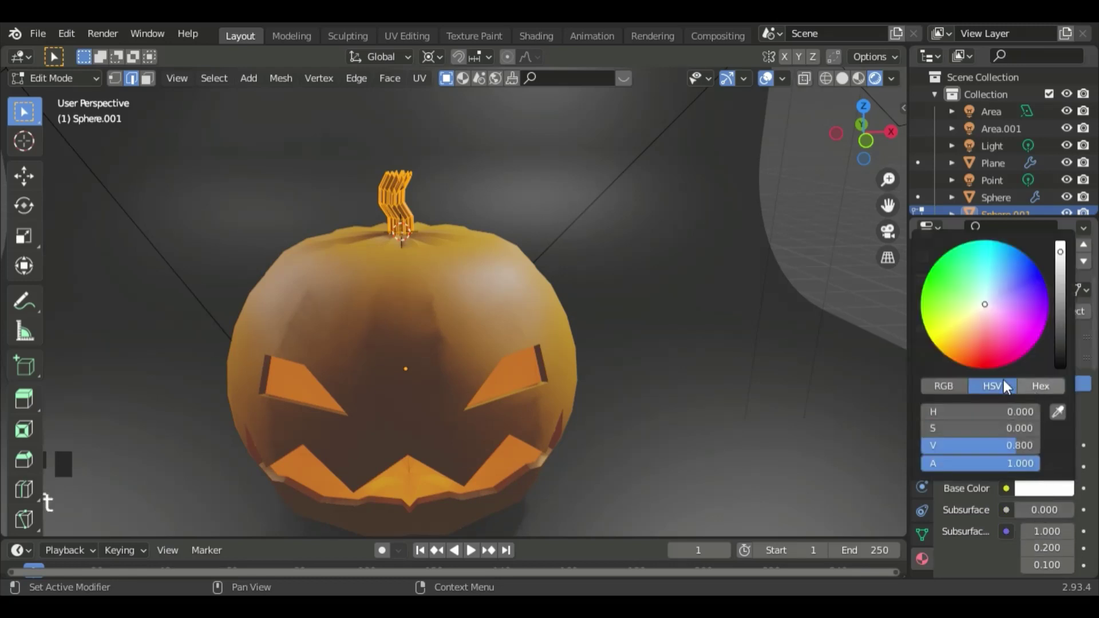